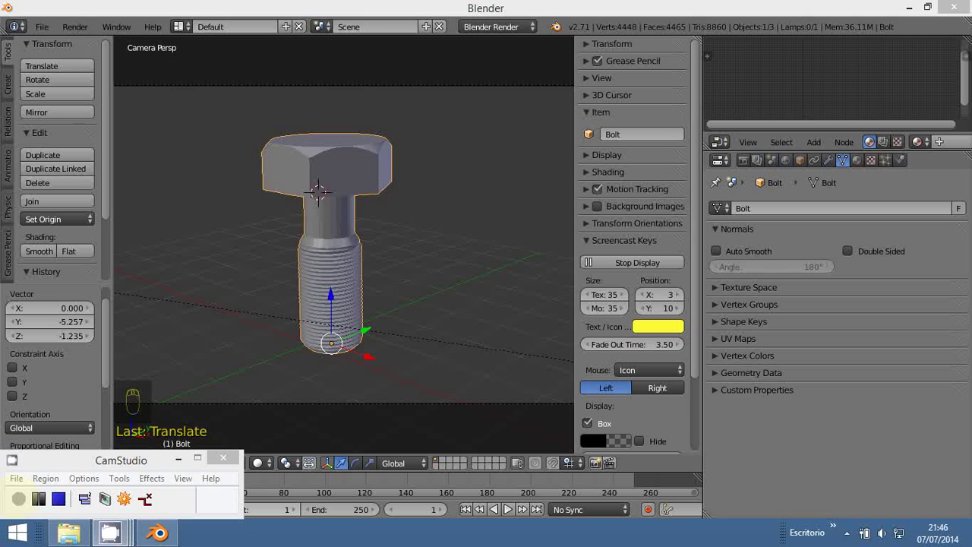
Close the finished render and return to the main Blender window
drag(311, 351, 511, 68)
drag(488, 132, 489, 132)
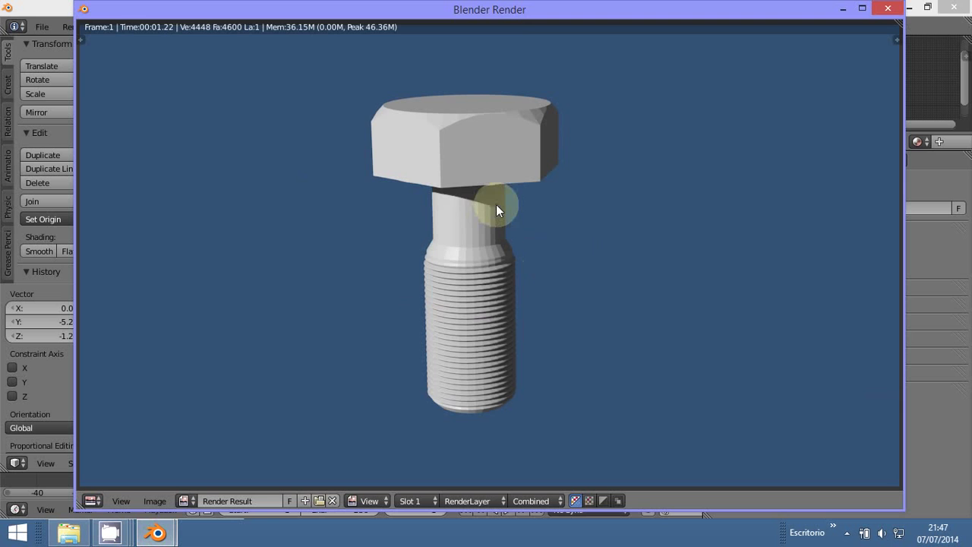
key(F12)
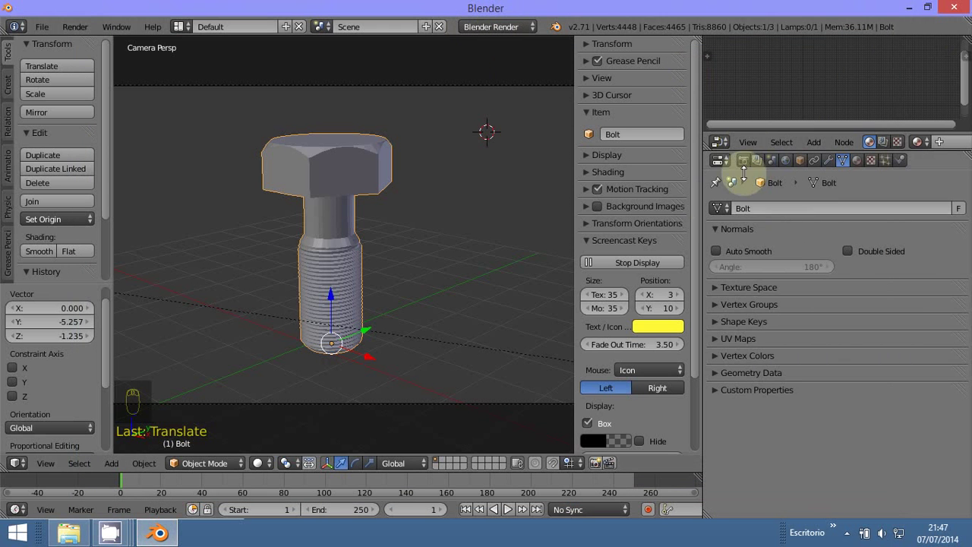
Show the Render settings with Freestyle enabled and line thickness Absolute at 1 px
drag(747, 165, 734, 329)
middle_click(734, 329)
drag(727, 325, 759, 327)
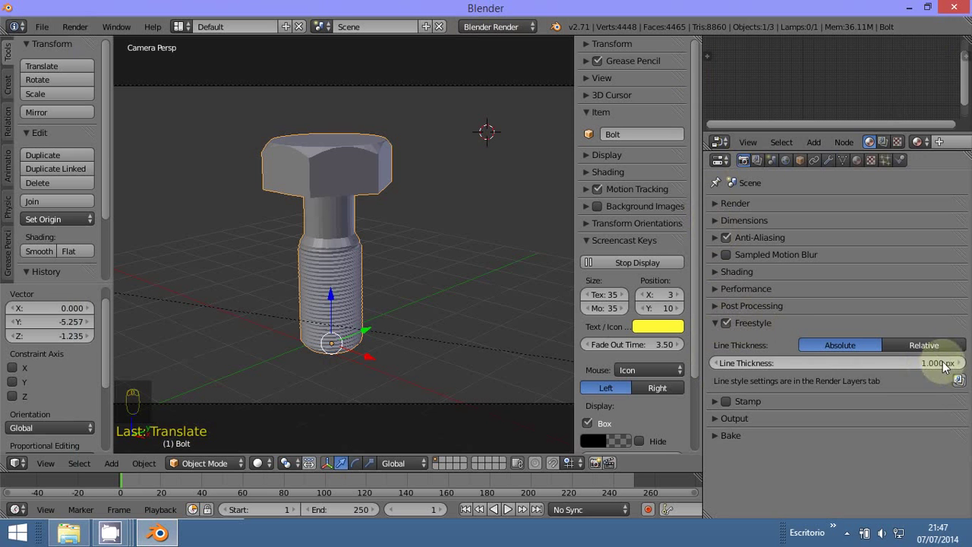
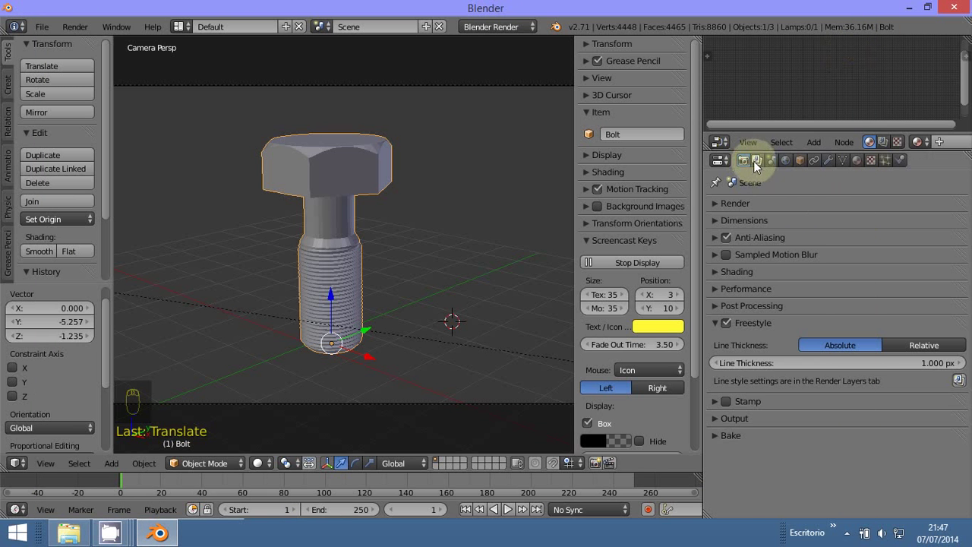
Show the Render Layers settings with Silhouette, Border and Crease edges checked in the Line Set
drag(757, 162, 751, 221)
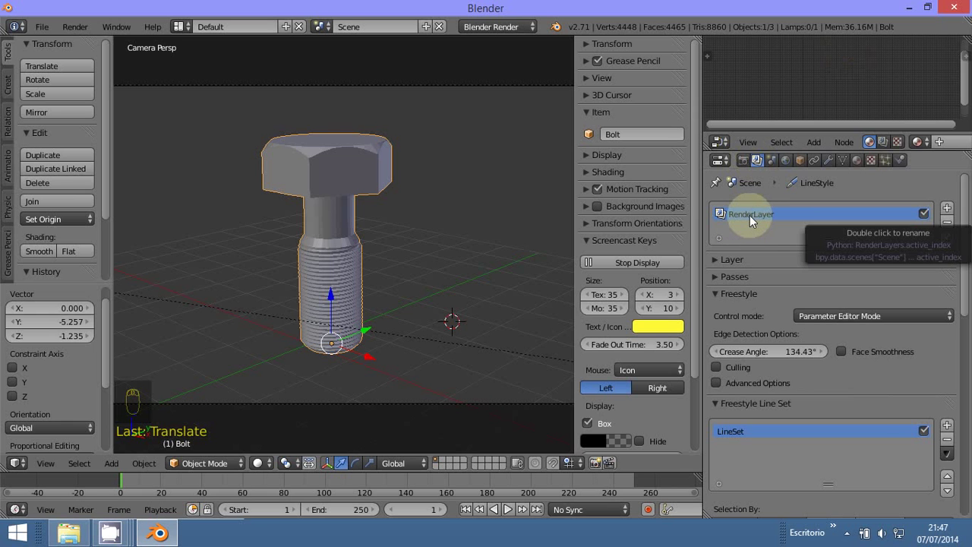
drag(719, 268, 759, 257)
middle_click(758, 256)
drag(716, 247, 807, 375)
middle_click(807, 369)
Change the Freestyle line style colour from black to white
drag(778, 447, 886, 326)
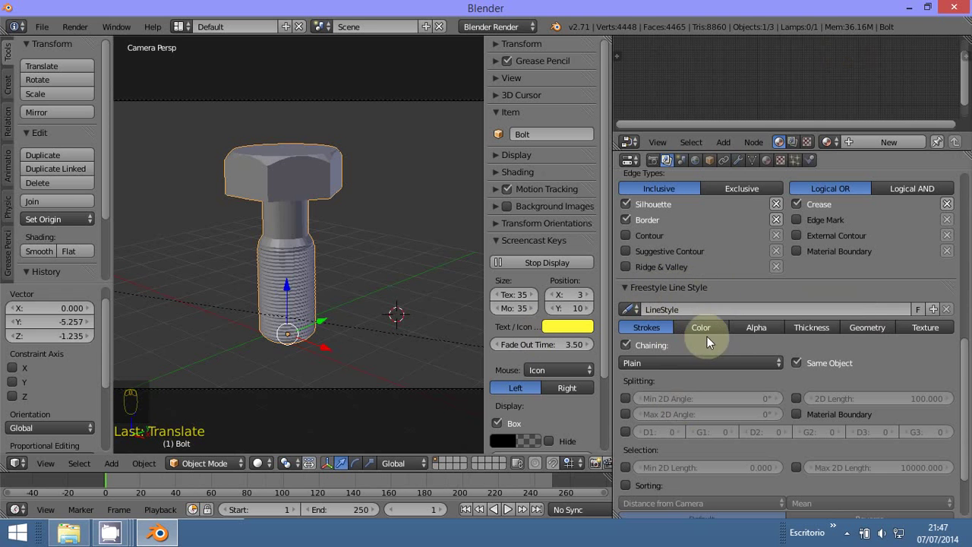
drag(702, 329, 944, 257)
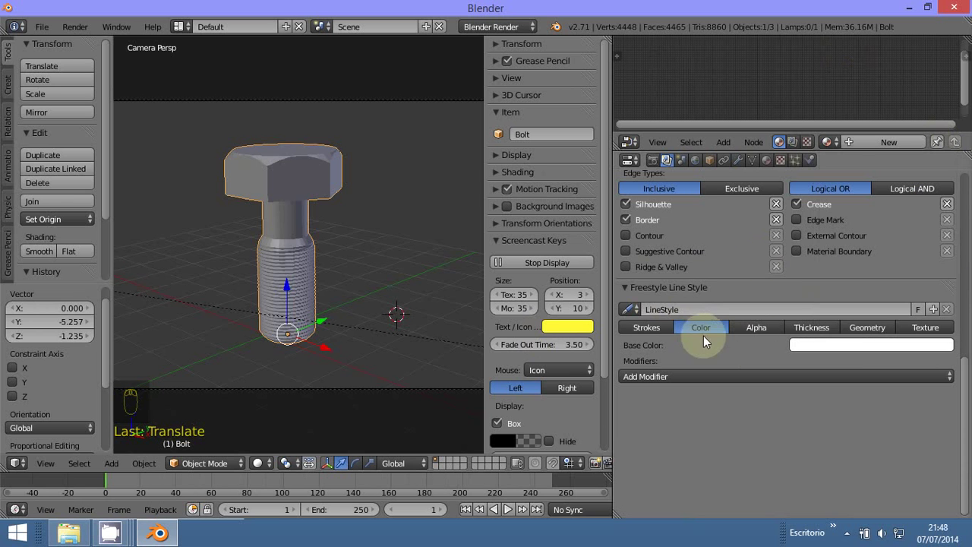
drag(373, 345, 373, 345)
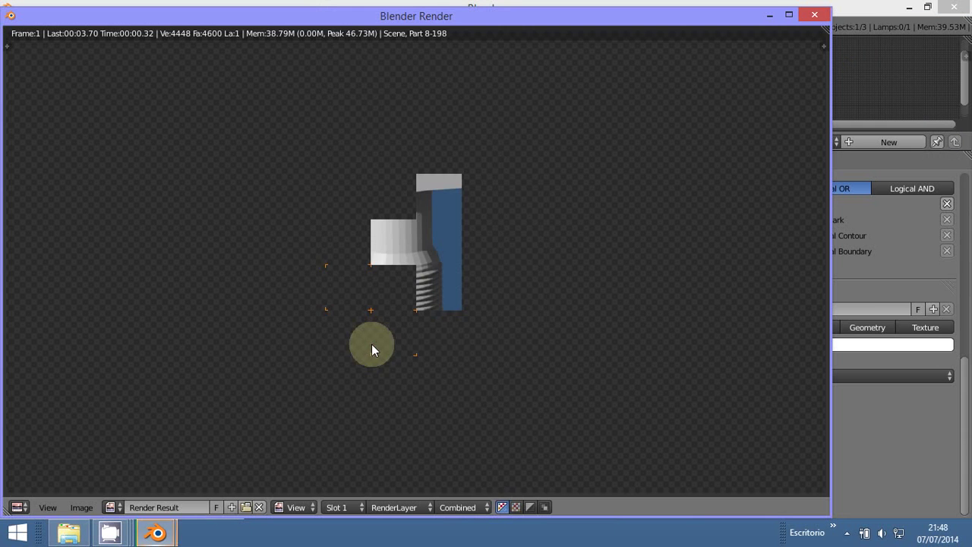
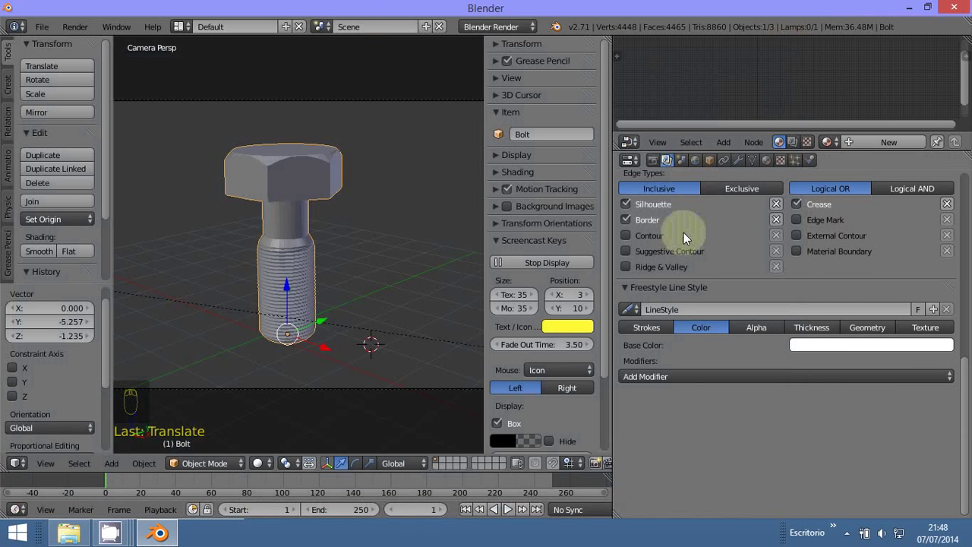
Switch off Sky, Edge and Strand in the Layer panel, keeping only Freestyle, and enlarge the Node Editor
drag(764, 285, 620, 292)
drag(620, 293, 631, 201)
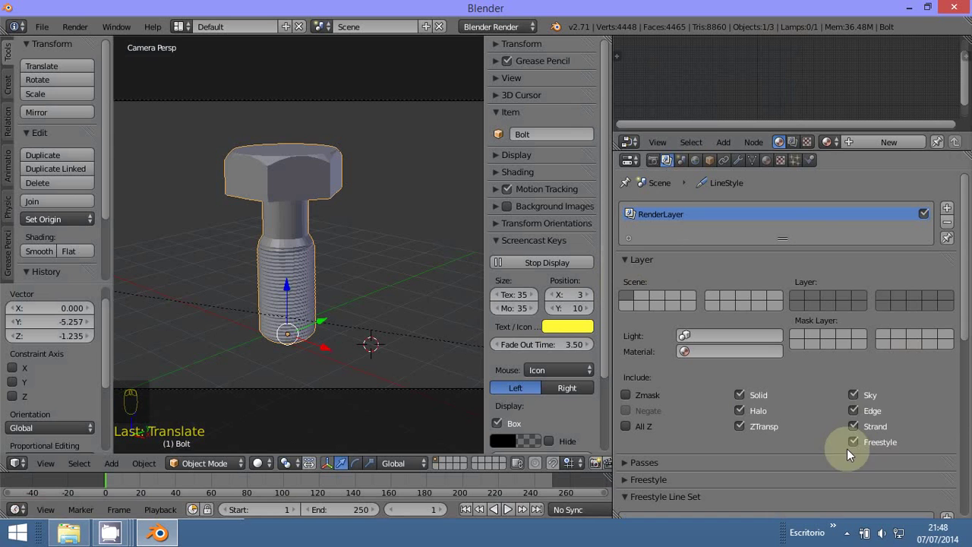
drag(741, 404, 871, 444)
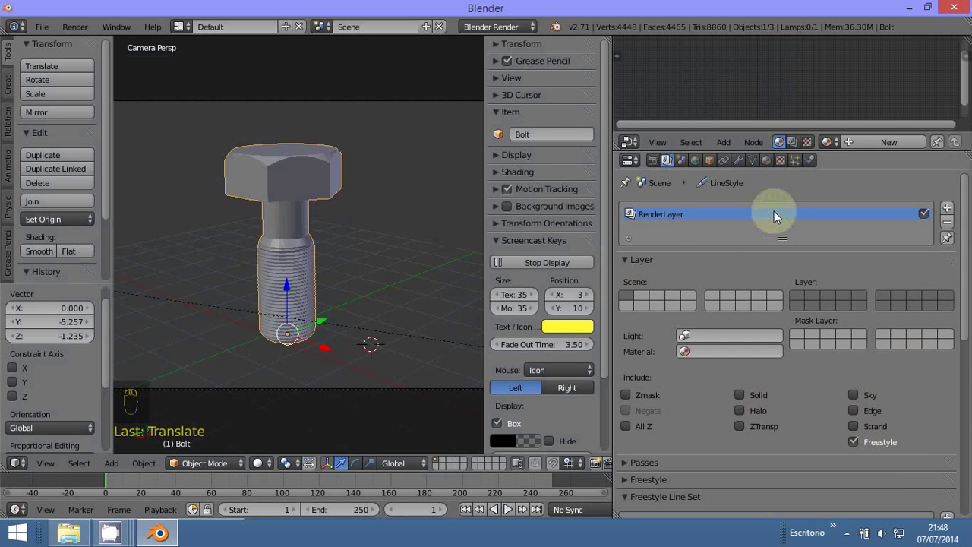
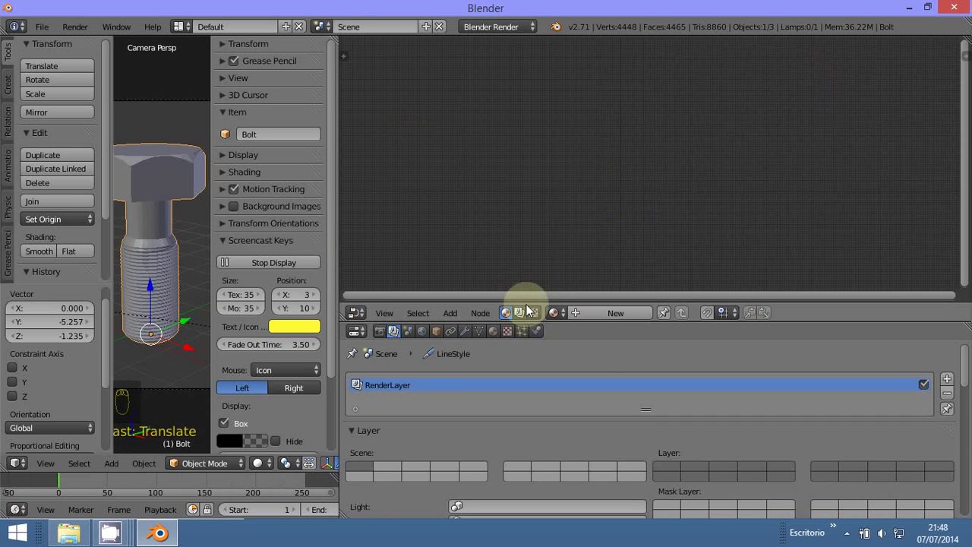
Render the bolt with F12 as white sketch lines on a transparent background and close the window
drag(523, 309, 559, 313)
drag(554, 312, 695, 318)
drag(694, 314, 618, 223)
Switch the Node Editor to Compositing with Use Nodes ticked, giving Render Layers into Composite
middle_click(617, 223)
click(617, 222)
middle_click(610, 216)
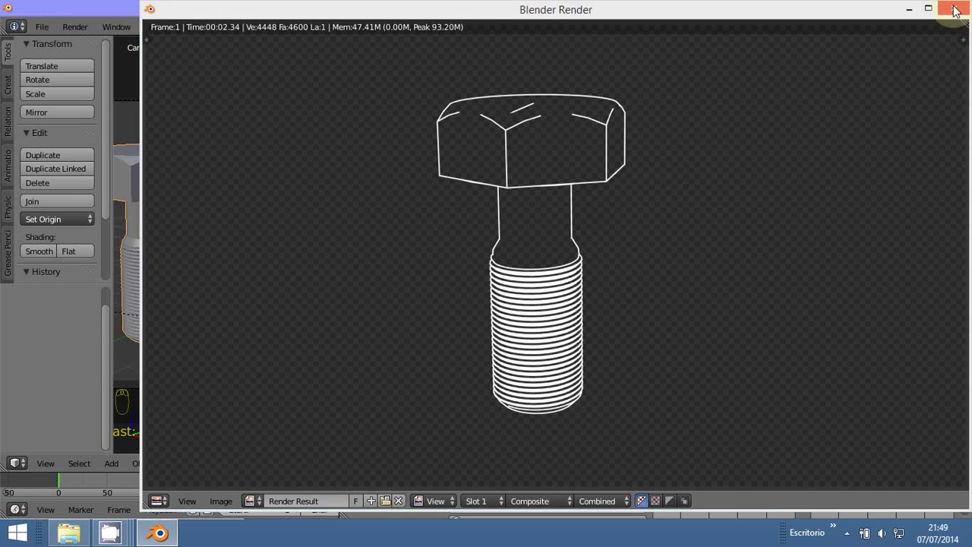
Add a Viewer node fed by the Render Layers image and shrink its backdrop preview twice with V
drag(453, 319, 569, 284)
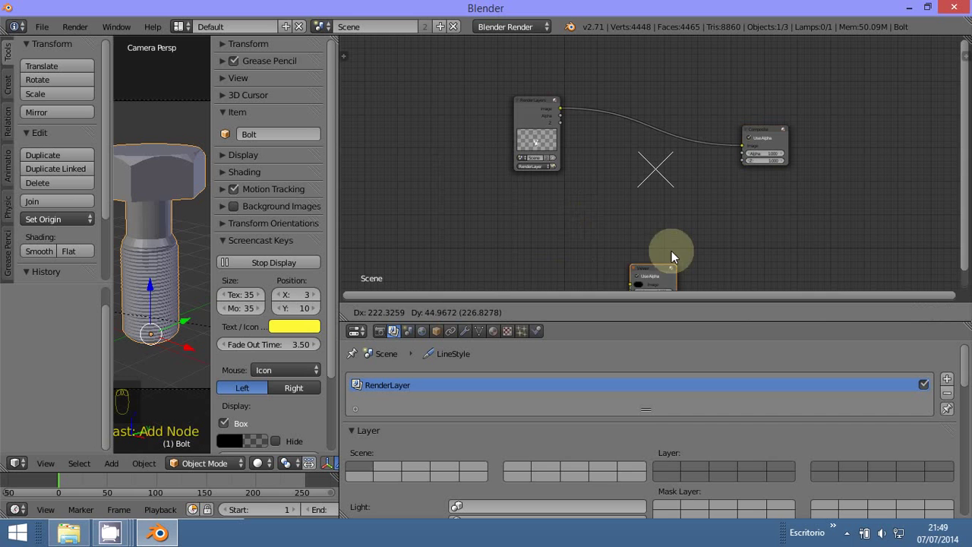
drag(722, 206, 736, 241)
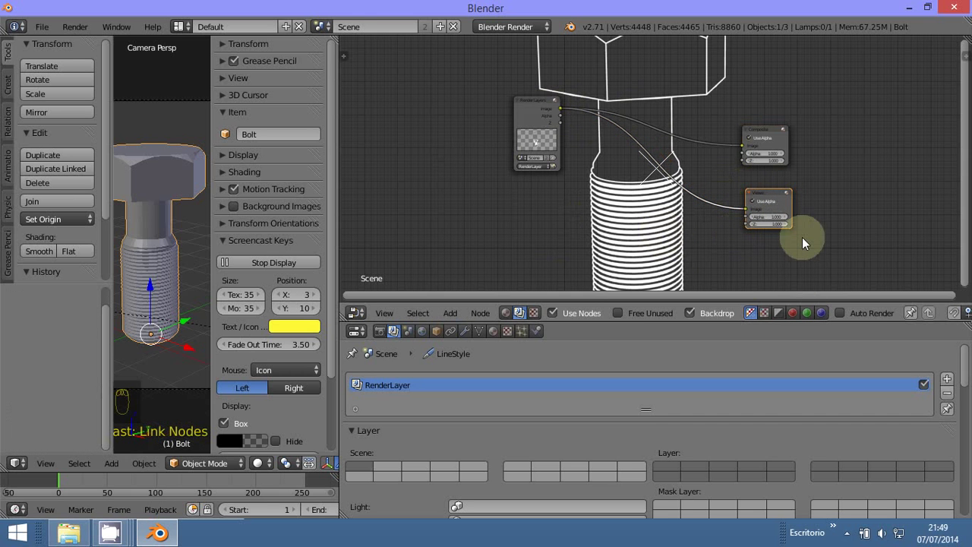
key(v)
key(v)
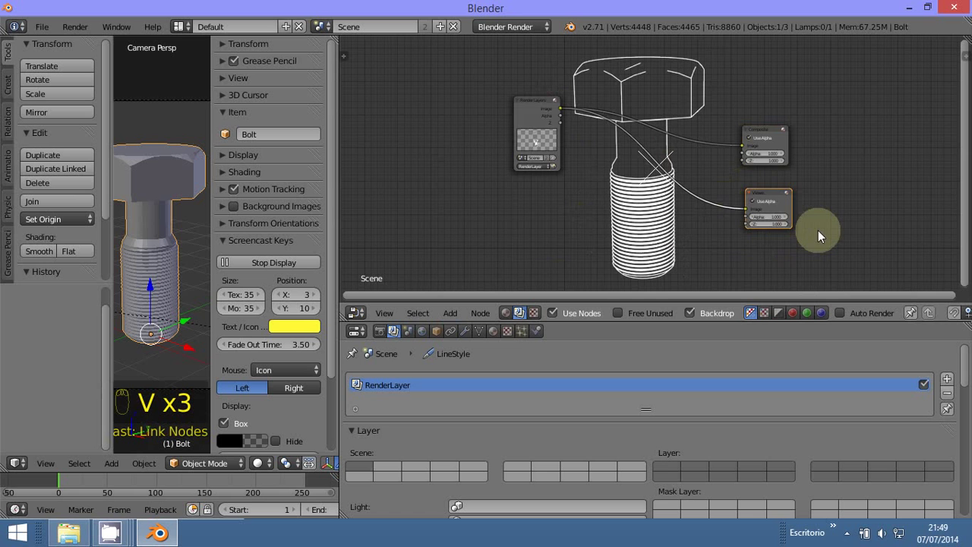
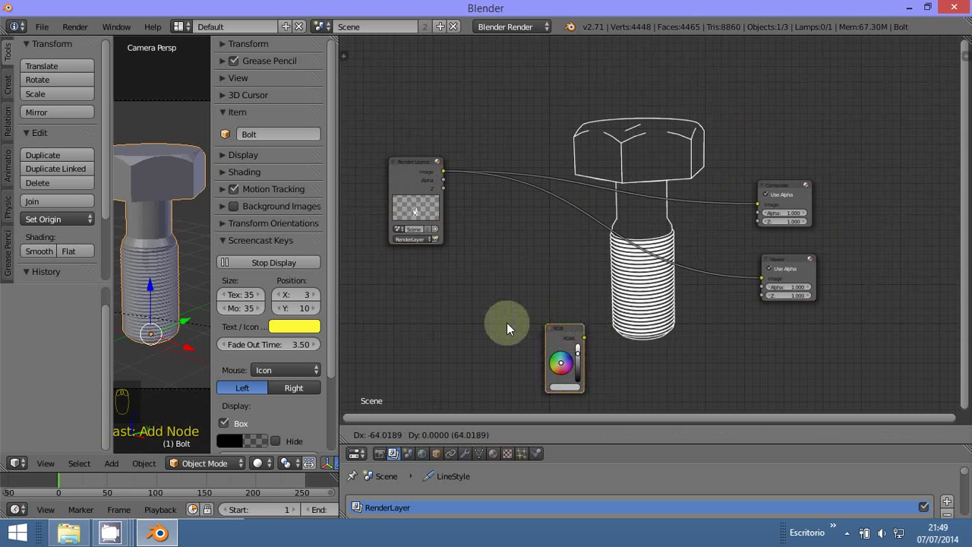
Add an Input > RGB colour node below the Render Layers node
drag(446, 342, 478, 309)
drag(478, 309, 490, 342)
drag(494, 290, 489, 293)
drag(470, 325, 475, 347)
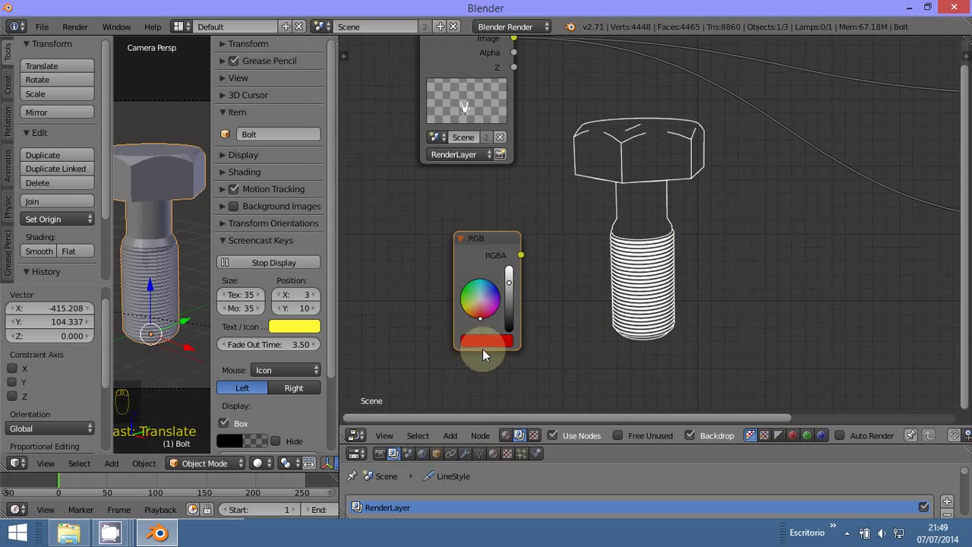
Add a Color > Mix node beside the RGB node
drag(648, 354, 797, 44)
drag(798, 44, 619, 260)
drag(619, 260, 449, 436)
drag(450, 436, 483, 381)
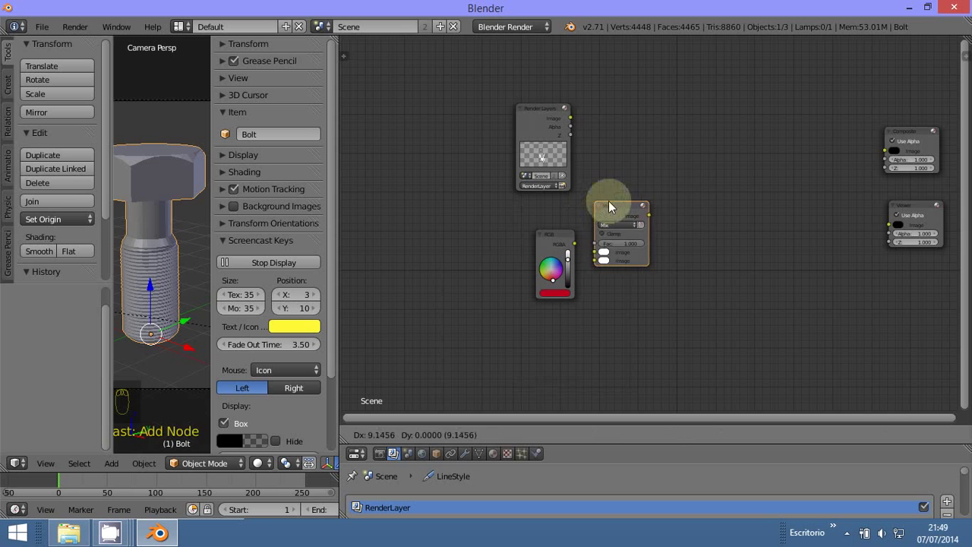
Feed the render image and RGB colour into Mix and send the Mix result to the Viewer
drag(575, 124, 577, 244)
drag(582, 249, 713, 164)
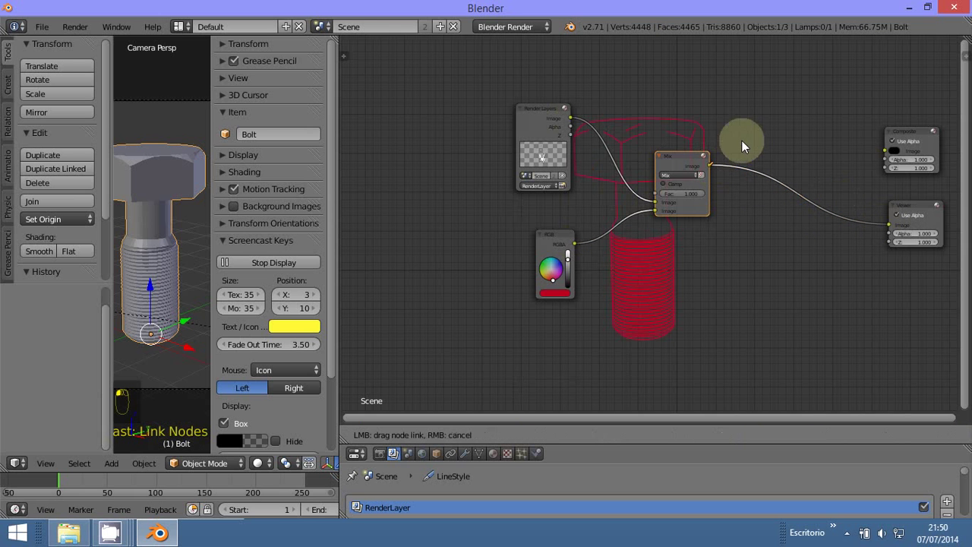
Adjust the RGB node and inspect the tinted bolt lines in the backdrop
click(747, 218)
middle_click(741, 193)
key(Tab)
drag(702, 163, 485, 321)
middle_click(484, 325)
click(472, 325)
click(481, 330)
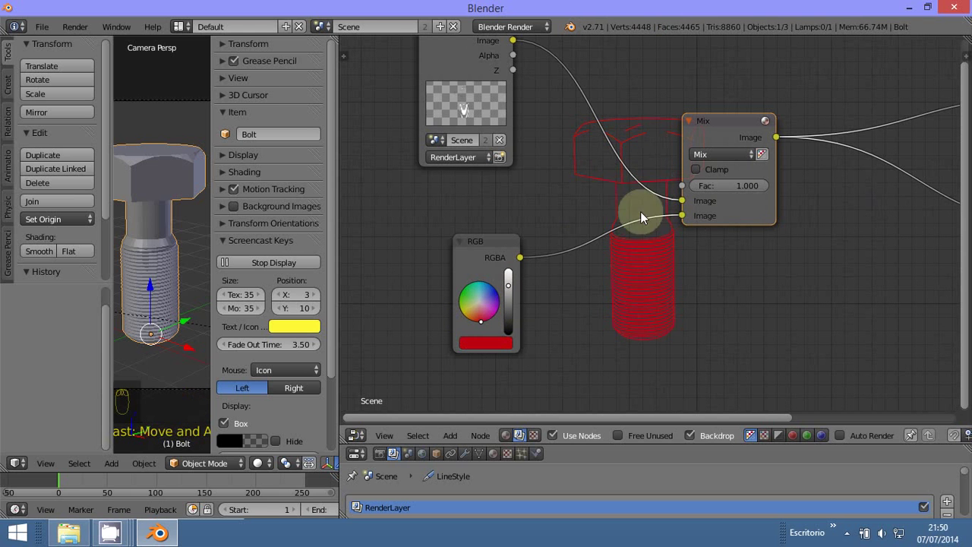
Try the Multiply blend and swap the two image inputs of the Mix node
drag(726, 154, 720, 203)
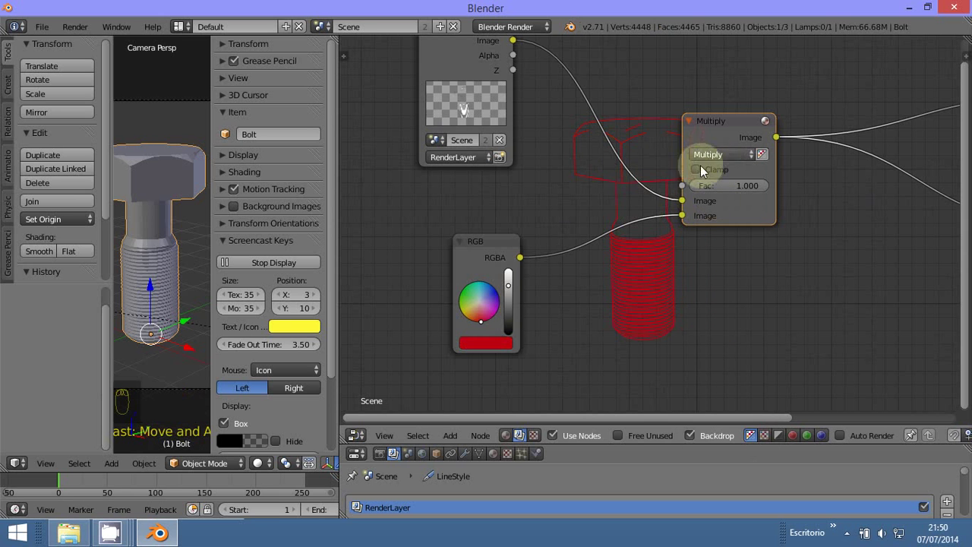
drag(654, 209, 687, 212)
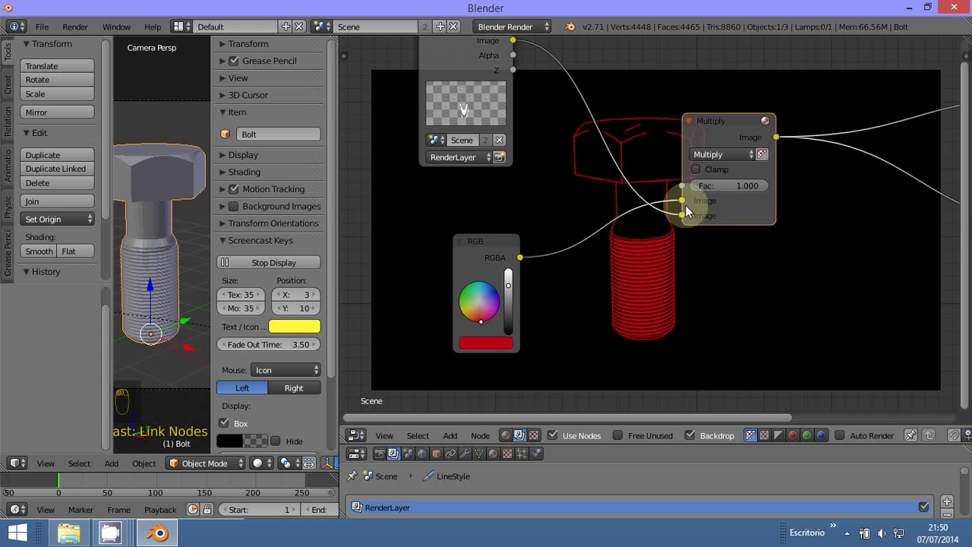
drag(450, 232, 714, 150)
Make the RGB colour red and return the blend to Mix, giving white lines on solid red
drag(467, 203, 722, 202)
drag(806, 123, 806, 96)
drag(806, 128, 457, 318)
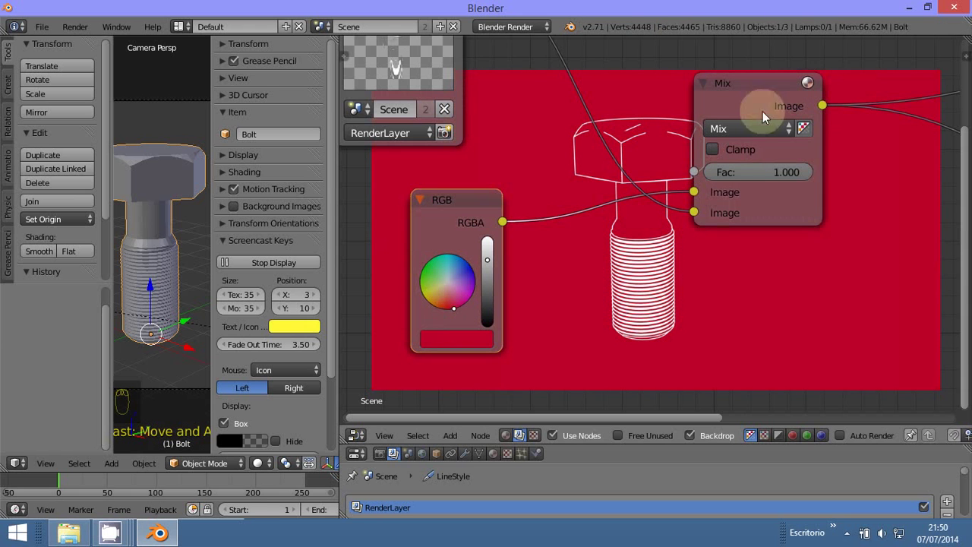
middle_click(451, 128)
drag(468, 70, 556, 223)
drag(718, 148, 660, 137)
drag(718, 152, 739, 191)
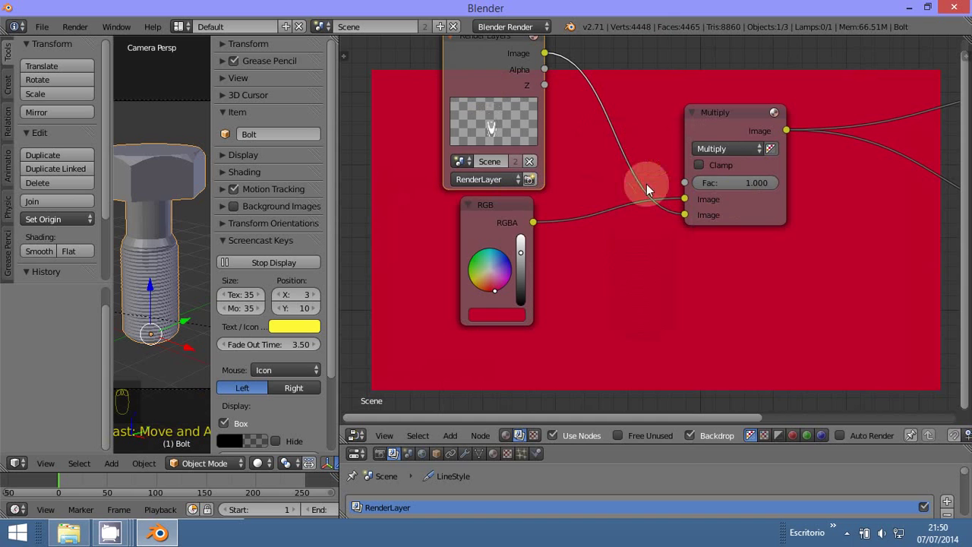
drag(718, 150, 613, 218)
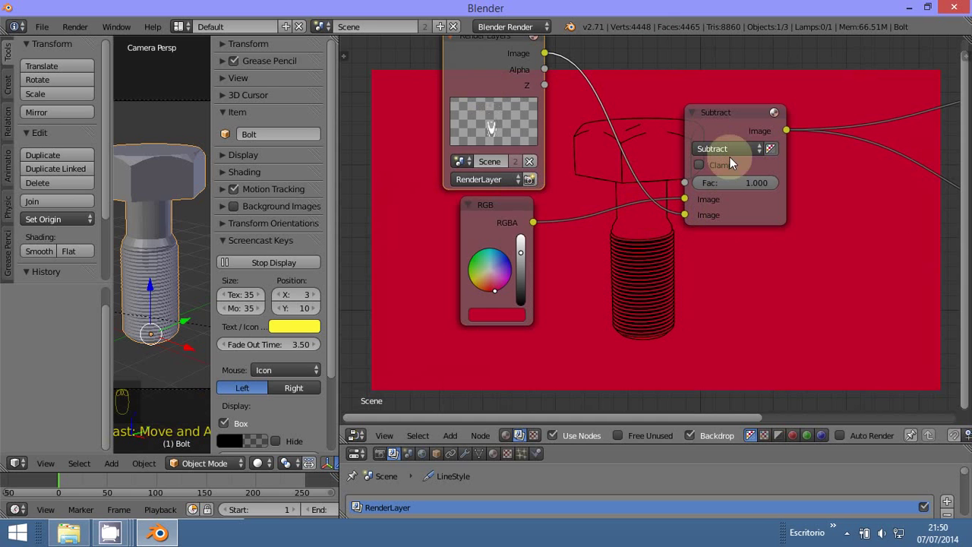
drag(726, 150, 741, 180)
drag(728, 148, 761, 198)
drag(735, 153, 730, 147)
drag(729, 143, 705, 160)
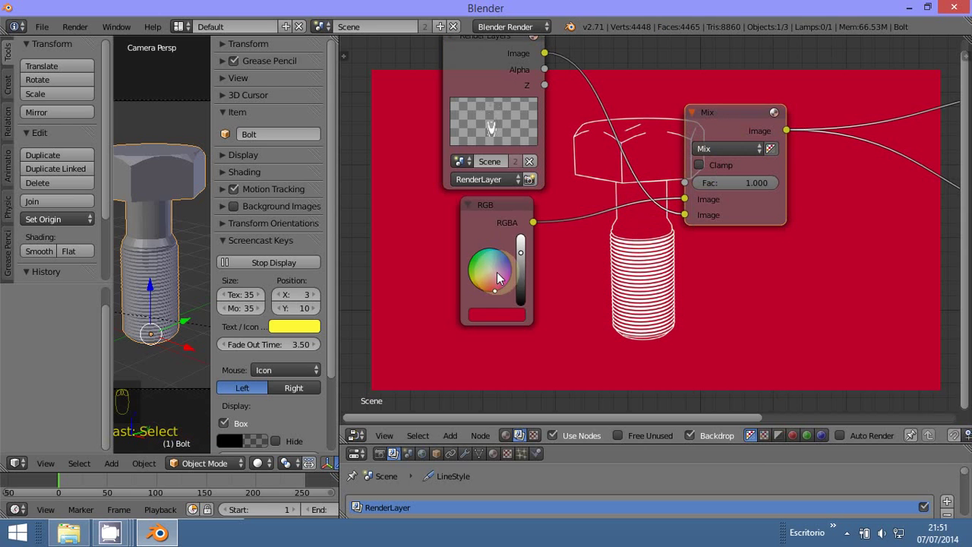
Change the RGB background colour to blue
drag(497, 290, 528, 258)
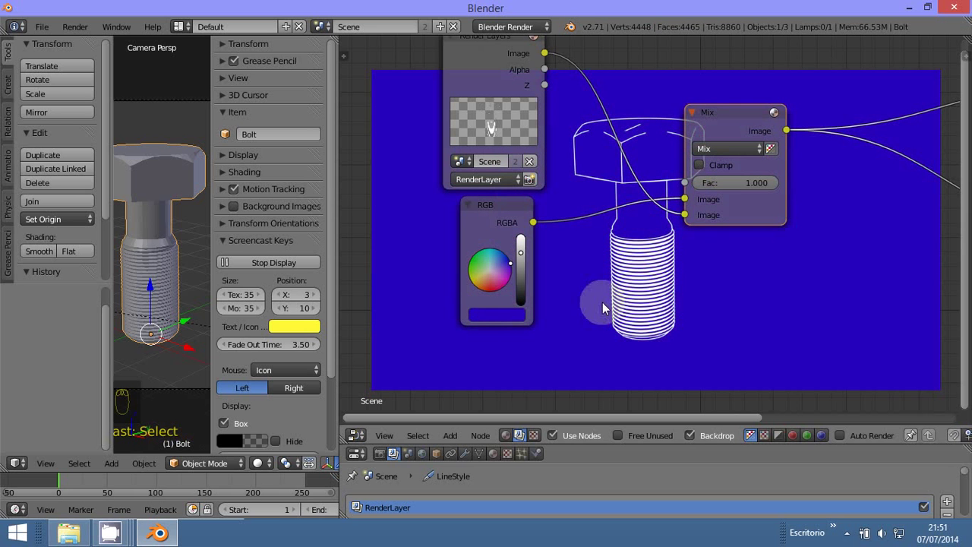
drag(699, 297, 699, 297)
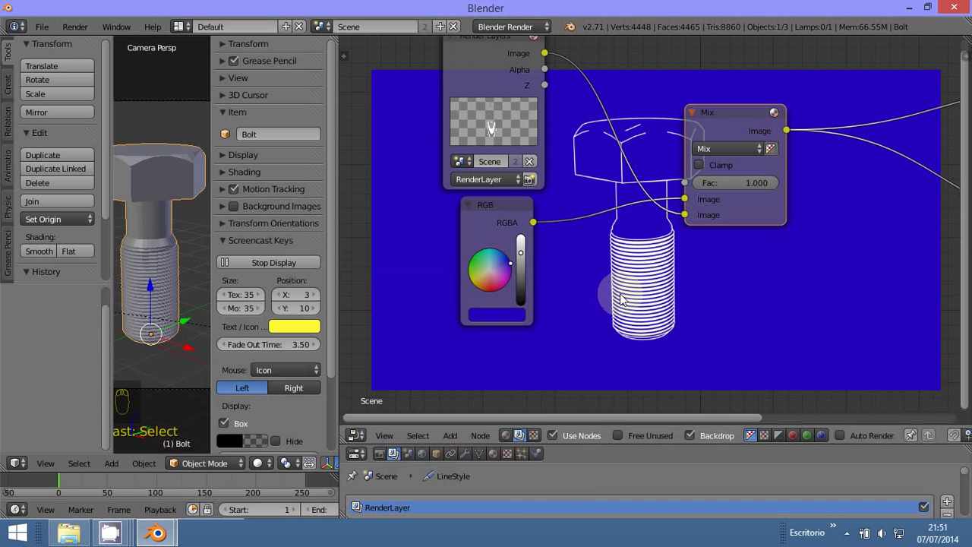
drag(617, 316, 825, 162)
drag(826, 163, 786, 286)
Connect the Mix result to the Composite output as well and frame all nodes in view
middle_click(786, 286)
middle_click(523, 120)
drag(447, 94, 467, 81)
key(Tab)
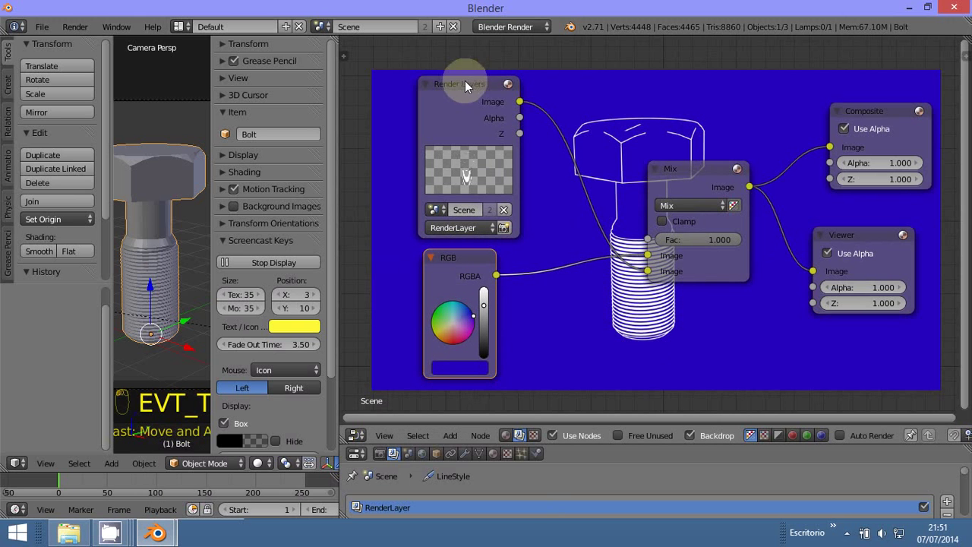